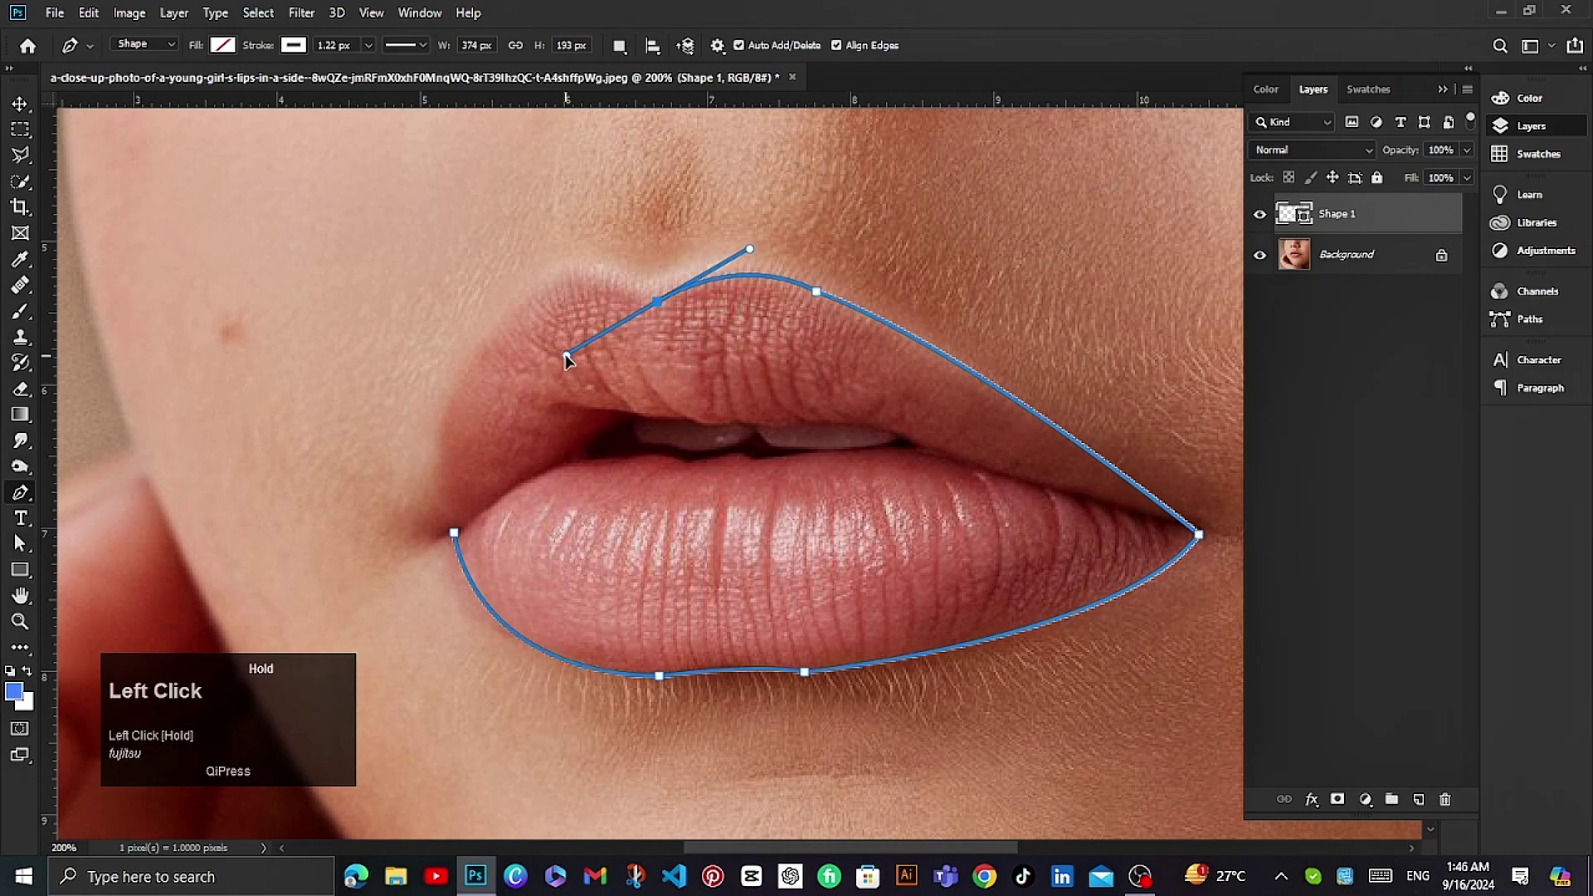
Curve the path along the upper lip edge and make the closed lip path a selection
{"action": "left_click_drag", "start_coordinate": [467, 539], "coordinate": [757, 539]}
{"action": "scroll", "scroll_direction": "up", "scroll_amount": 3}
{"action": "right_click", "coordinate": [776, 312]}
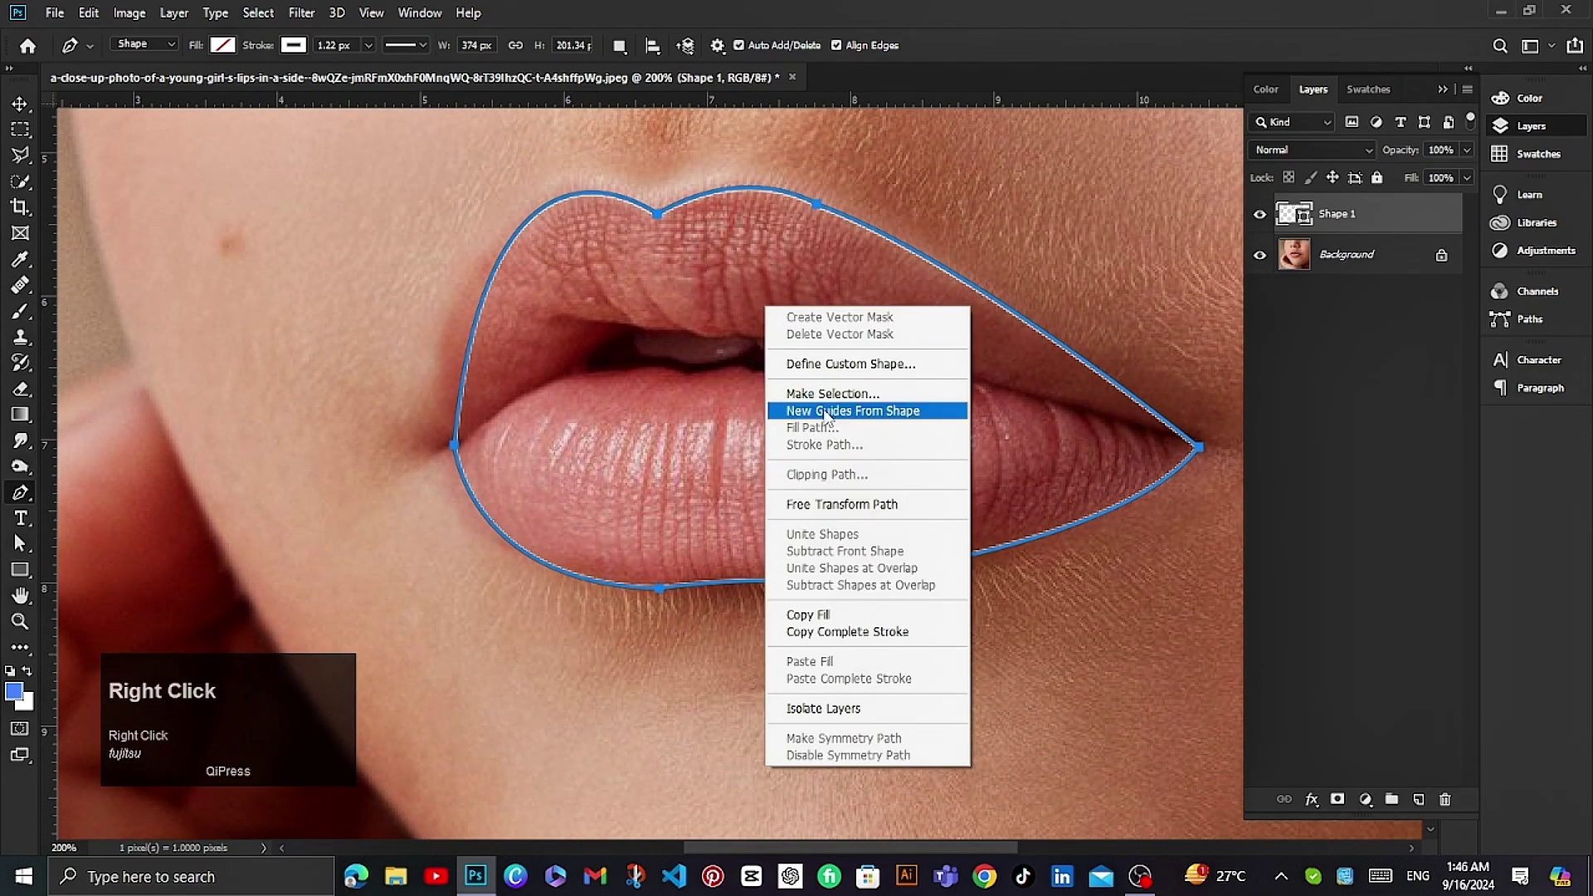